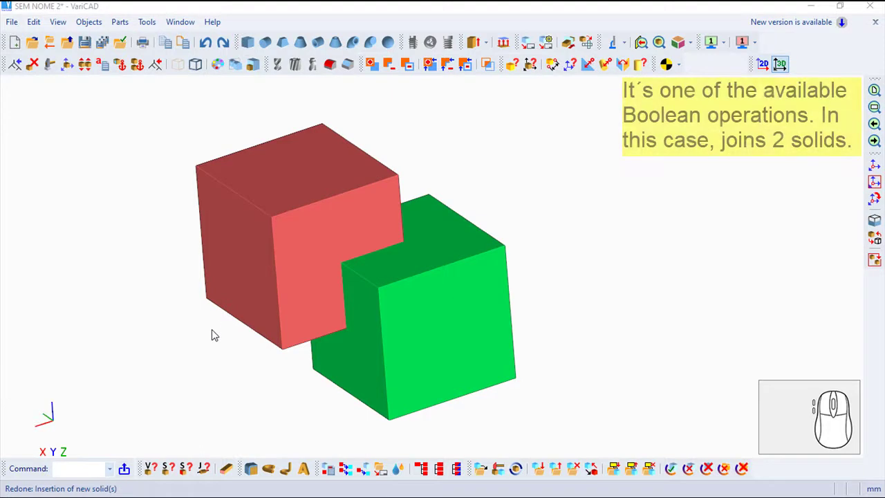
Start Boolean Add from the Objects menu and pick the red cube as the first solid.
left_click(89, 19)
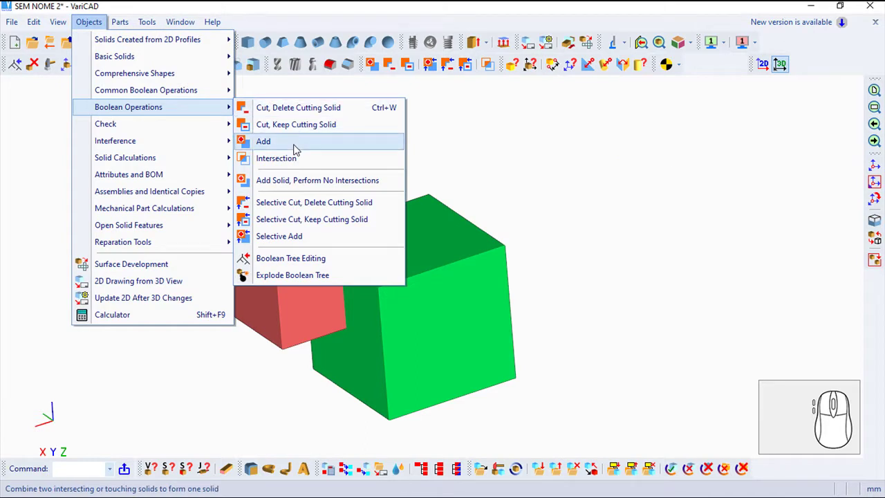
left_click(297, 141)
left_click(158, 60)
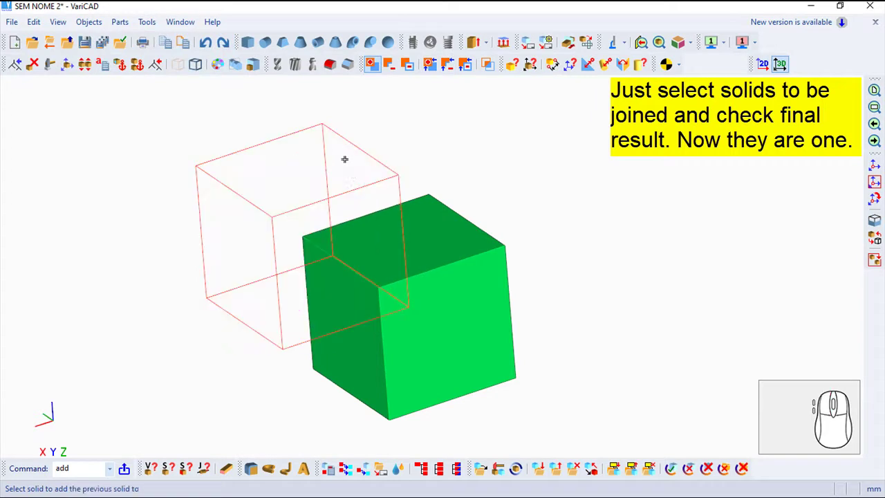